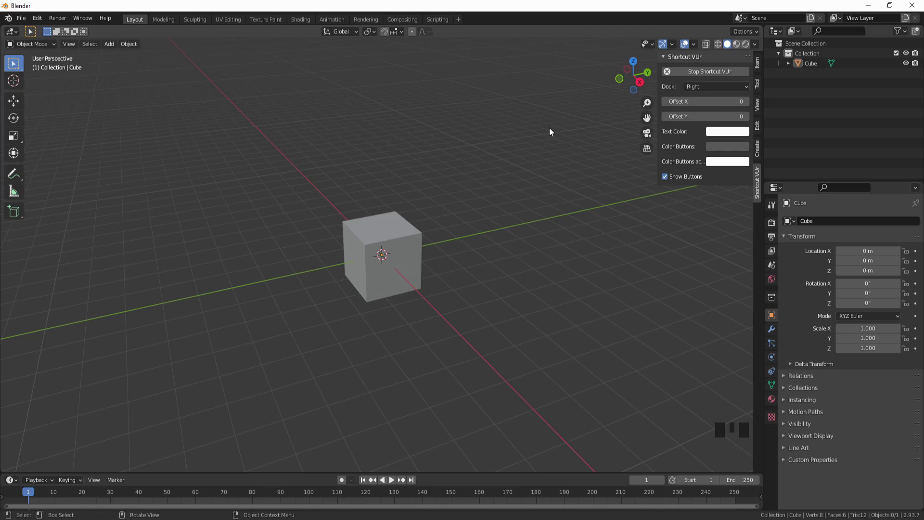
Hide the N sidebar and select the default cube in the viewport.
{"action": "left_click", "coordinate": [567, 157]}
{"action": "key", "text": "n"}
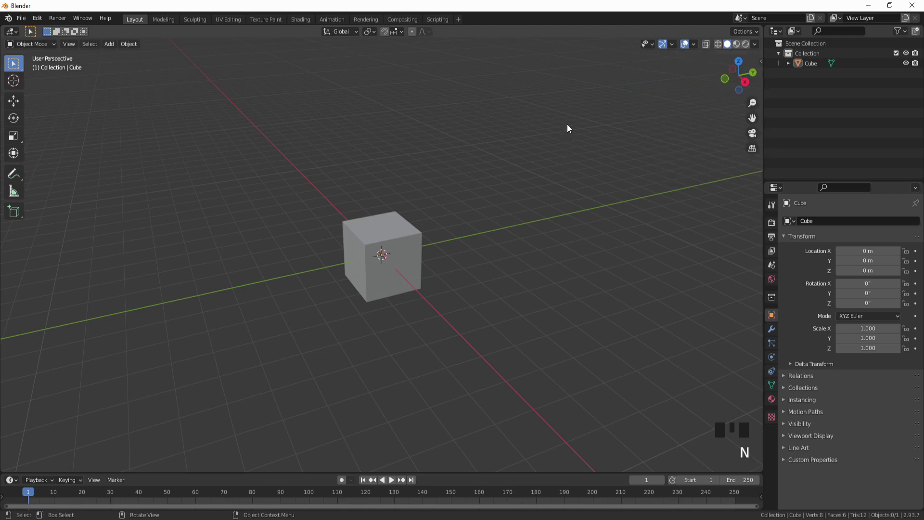
{"action": "left_click", "coordinate": [391, 242]}
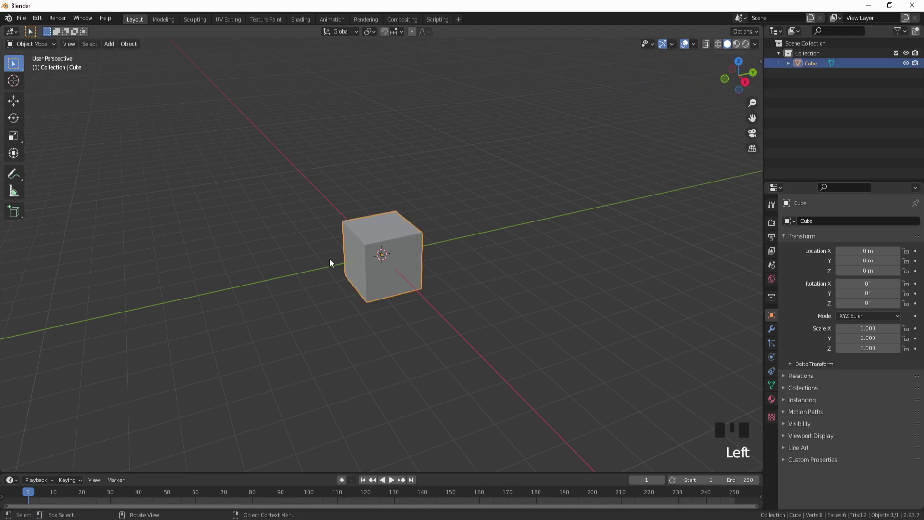
{"action": "left_click_drag", "start_coordinate": [516, 338], "coordinate": [555, 310]}
{"action": "scroll", "scroll_direction": "up", "scroll_amount": 3}
{"action": "scroll", "scroll_direction": "down", "scroll_amount": 3}
{"action": "middle_click", "coordinate": [455, 252]}
Enter Edit Mode on the cube with its whole mesh selected.
{"action": "key", "text": "Tab"}
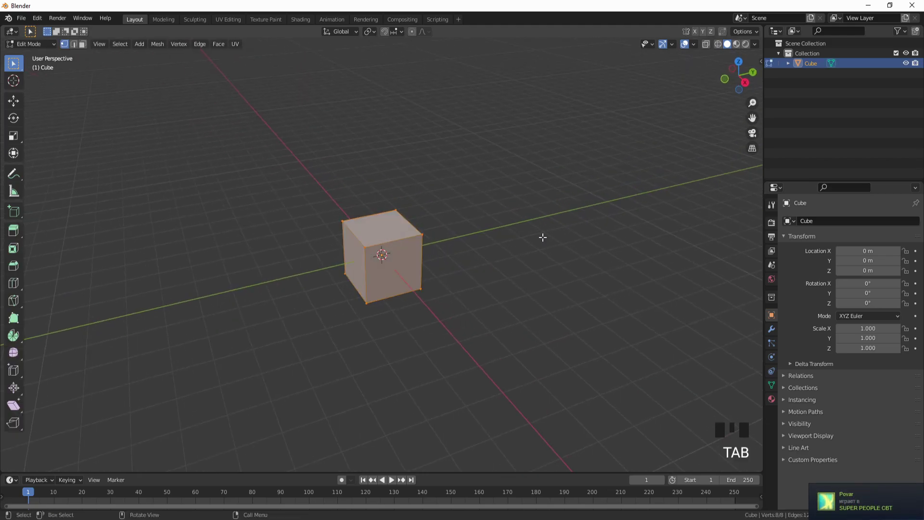
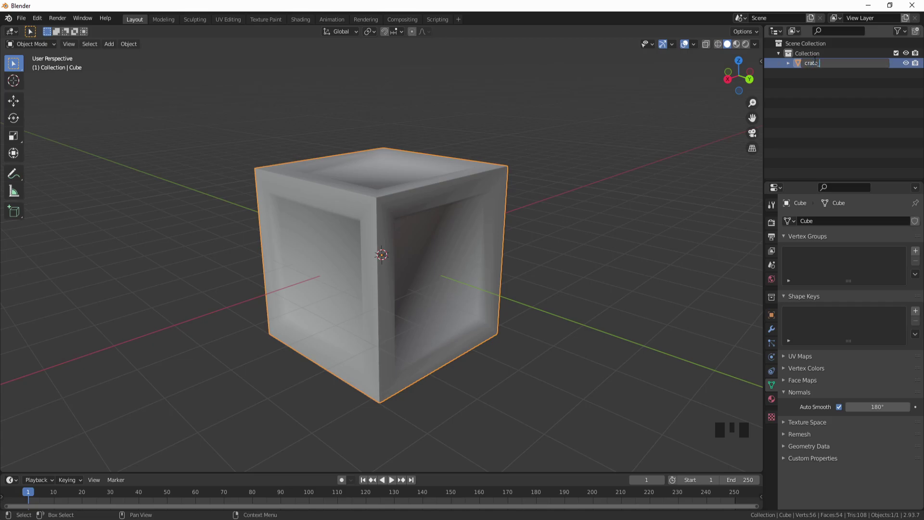
Confirm the object name crate_low and bring up the File > Export formats list.
{"action": "left_click", "coordinate": [533, 108]}
{"action": "left_click_drag", "start_coordinate": [553, 219], "coordinate": [493, 217]}
{"action": "left_click", "coordinate": [494, 217]}
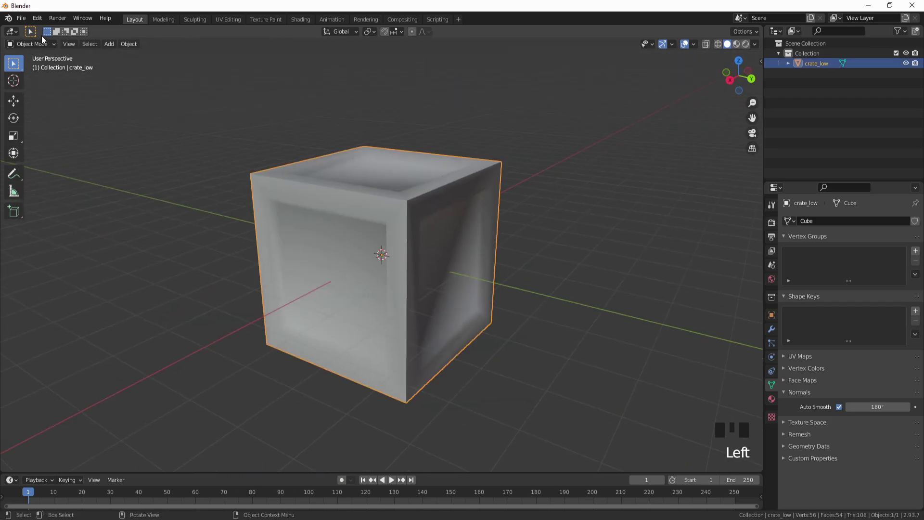
{"action": "left_click_drag", "start_coordinate": [23, 25], "coordinate": [480, 274]}
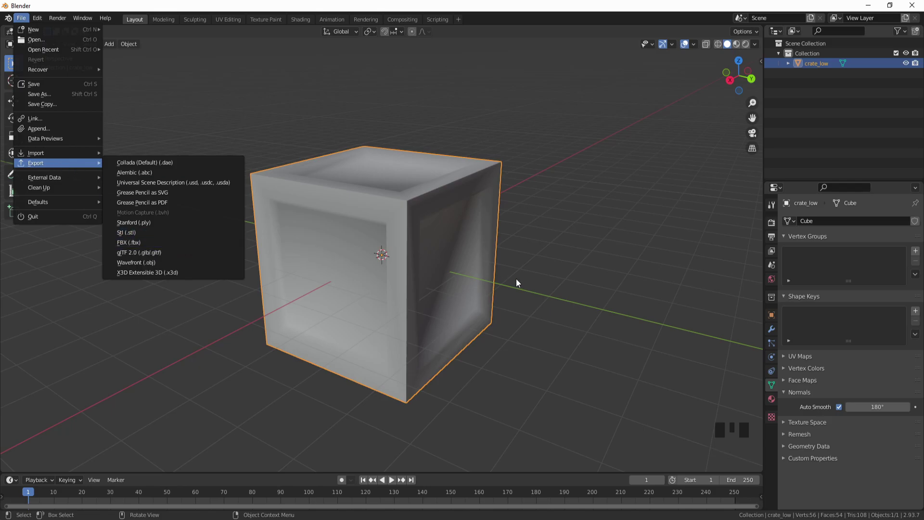
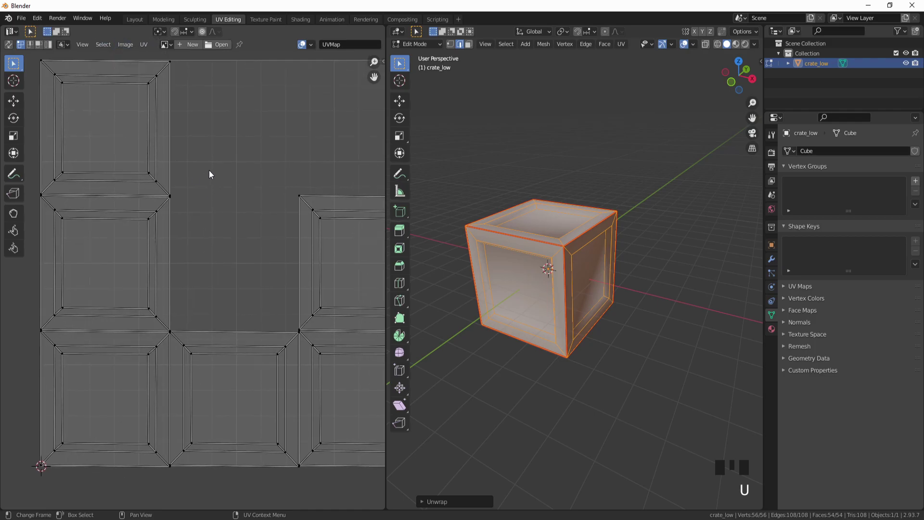
Select all UV islands and adjust the Pack Islands margin to space them apart.
{"action": "left_click", "coordinate": [213, 158]}
{"action": "key", "text": "a"}
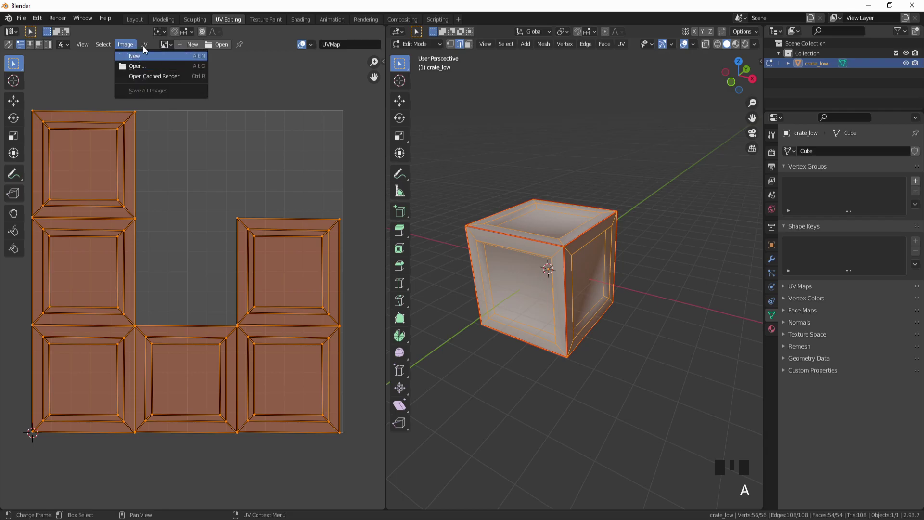
{"action": "left_click_drag", "start_coordinate": [174, 228], "coordinate": [143, 502]}
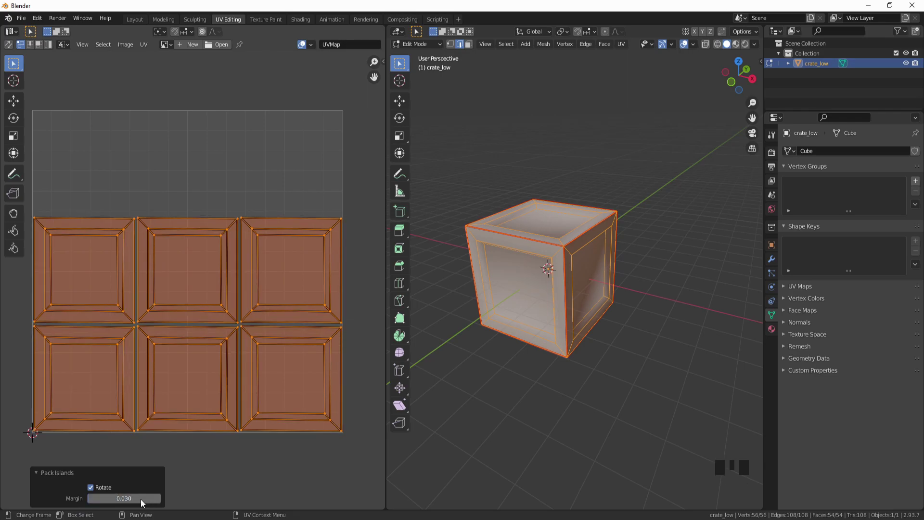